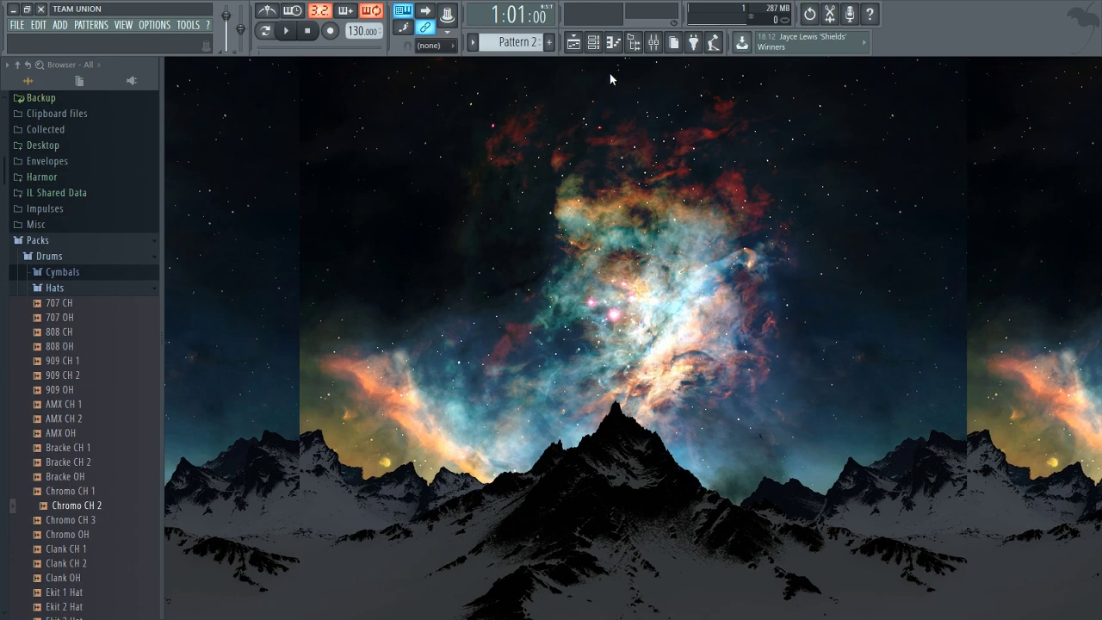
Show the Playlist with the Pattern 2 clip on Track 1 spanning four bars.
key(F1)
key(F6)
key(F7)
key(F6)
key(F5)
key(F1)
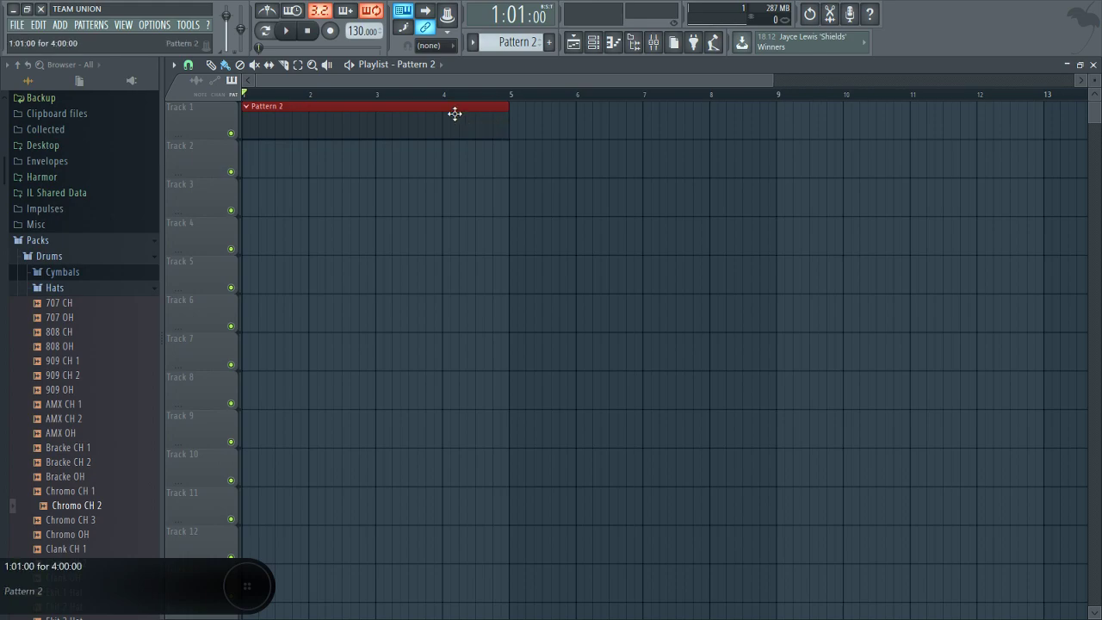
Lengthen Pattern 2 to eight bars and start playback with recording armed.
key(F1)
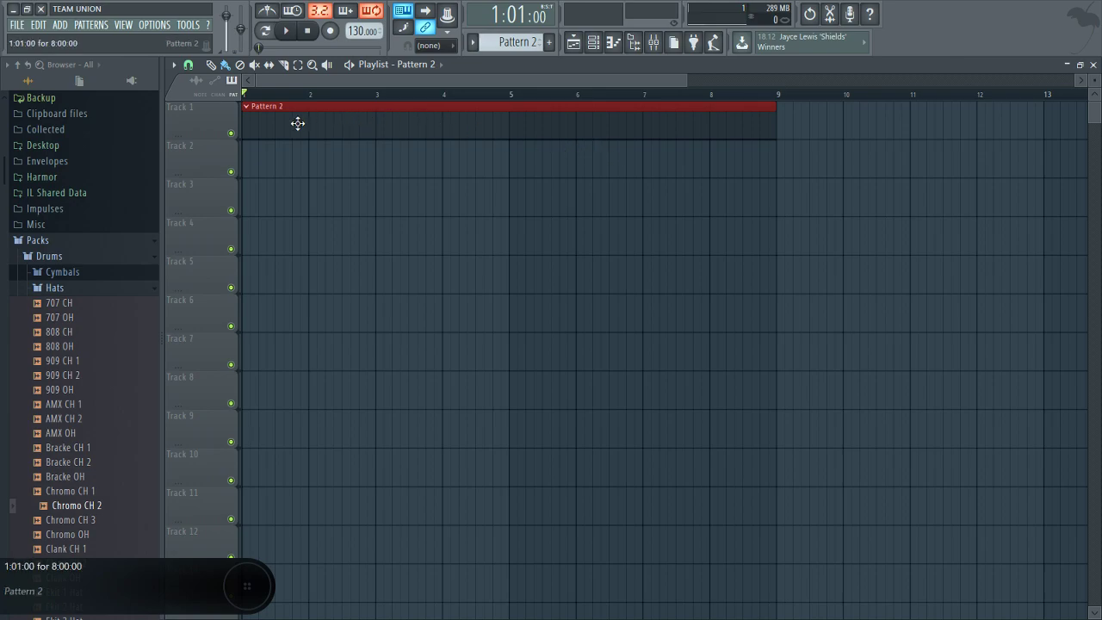
key(F1)
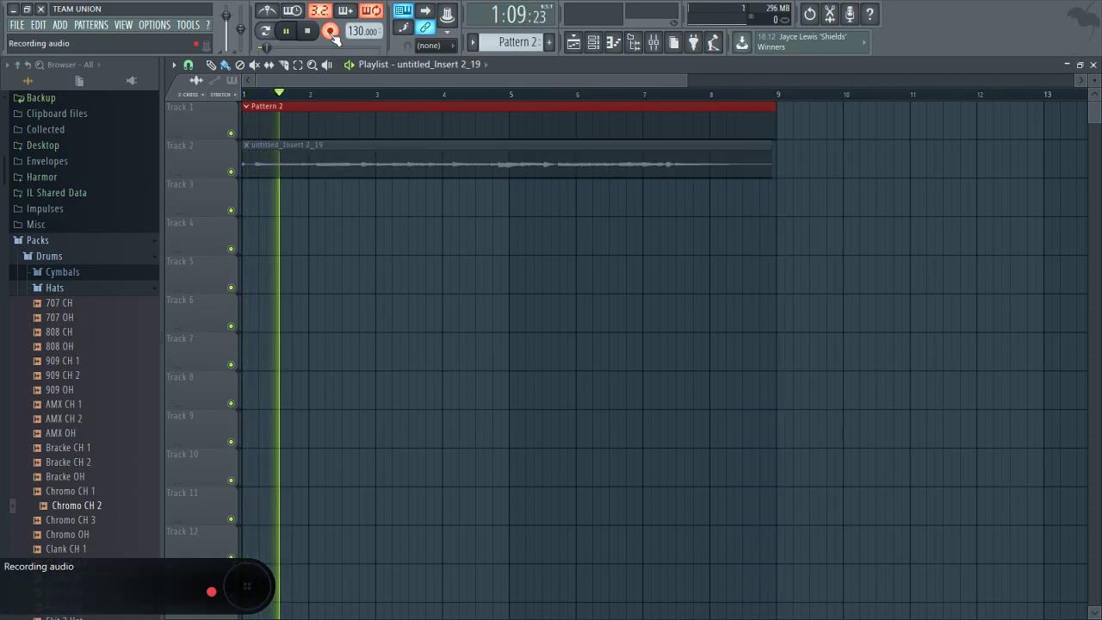
Record the vocal as clip untitled_Insert 2_19, stop, and move it to Track 3.
key(space)
key(ctrl+m)
key(F1)
key(ctrl+m)
key(ctrl+i)
key(space)
key(space)
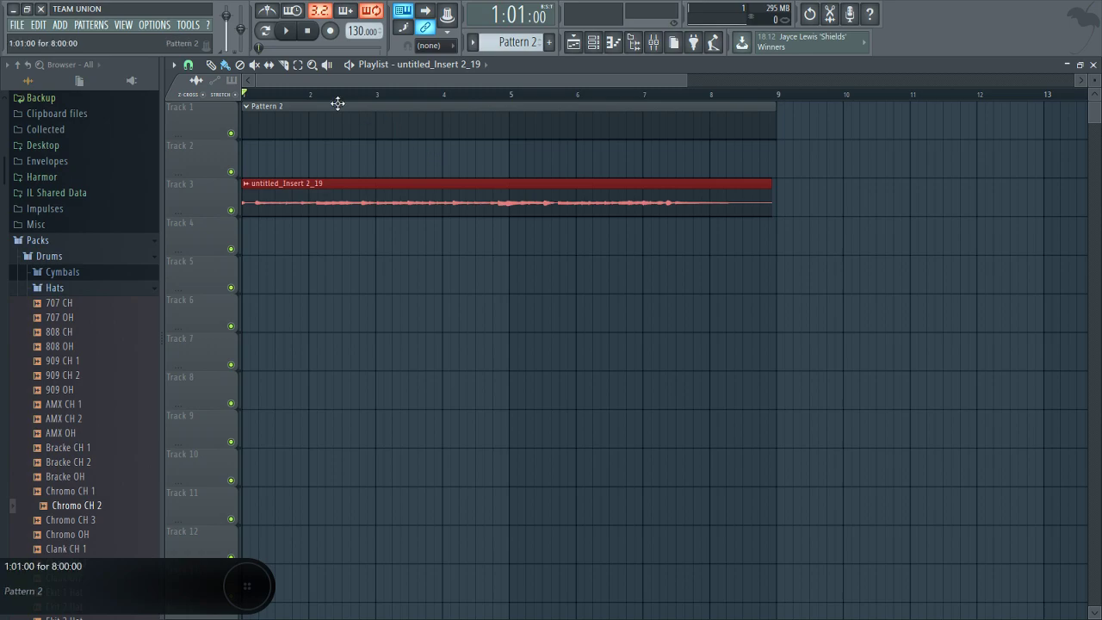
key(space)
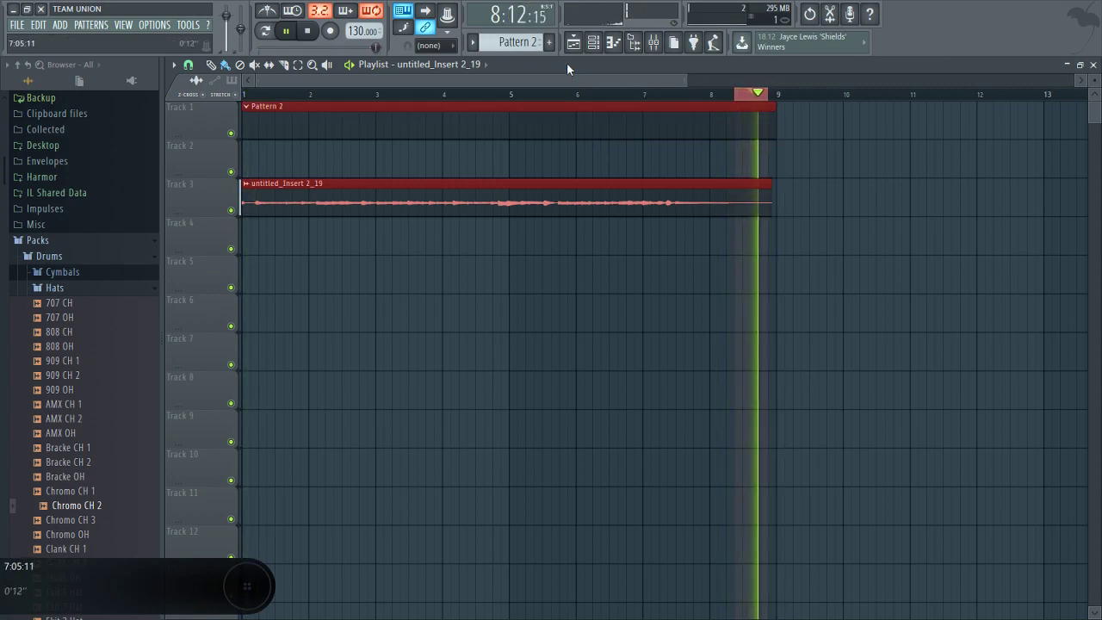
key(F1)
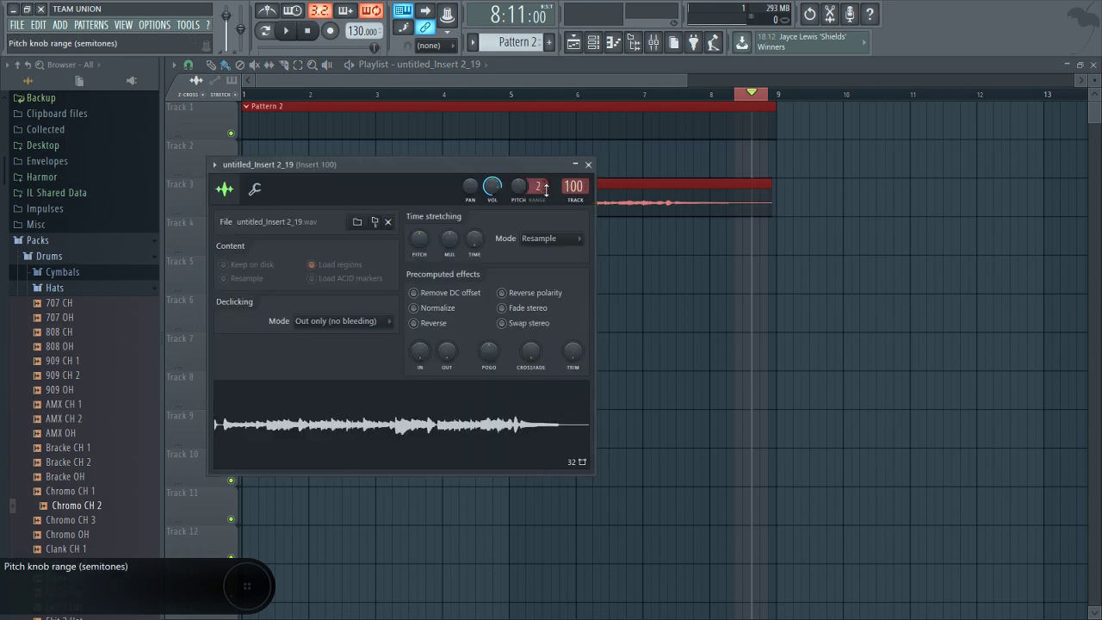
Load untitled_Insert 2_19 into Edison from the clip's channel settings.
key(F1)
key(F1)
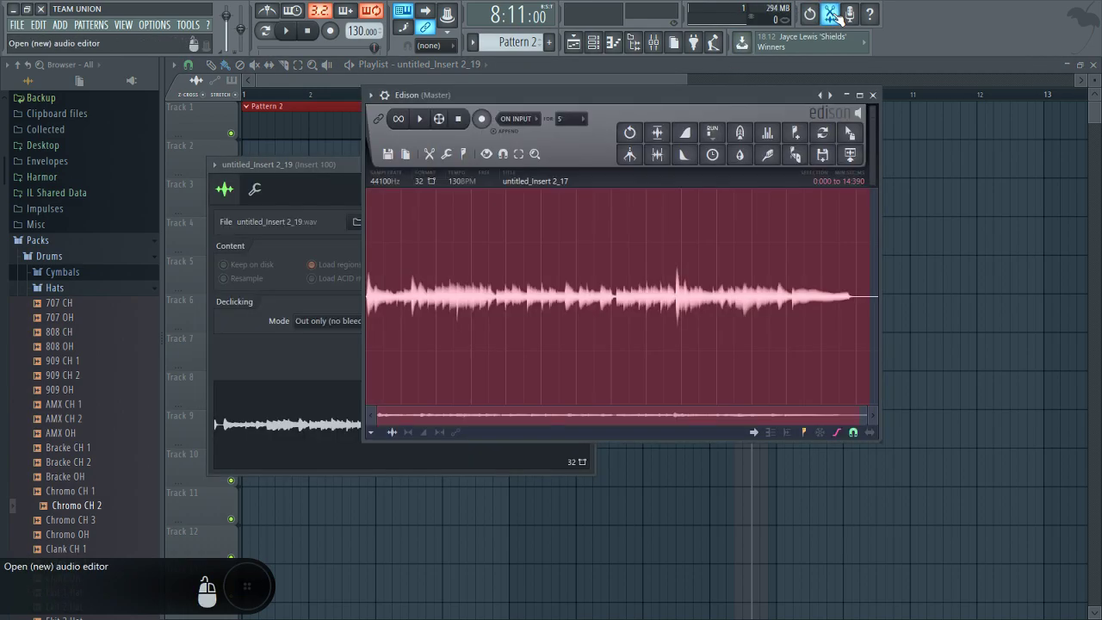
drag(624, 173, 576, 180)
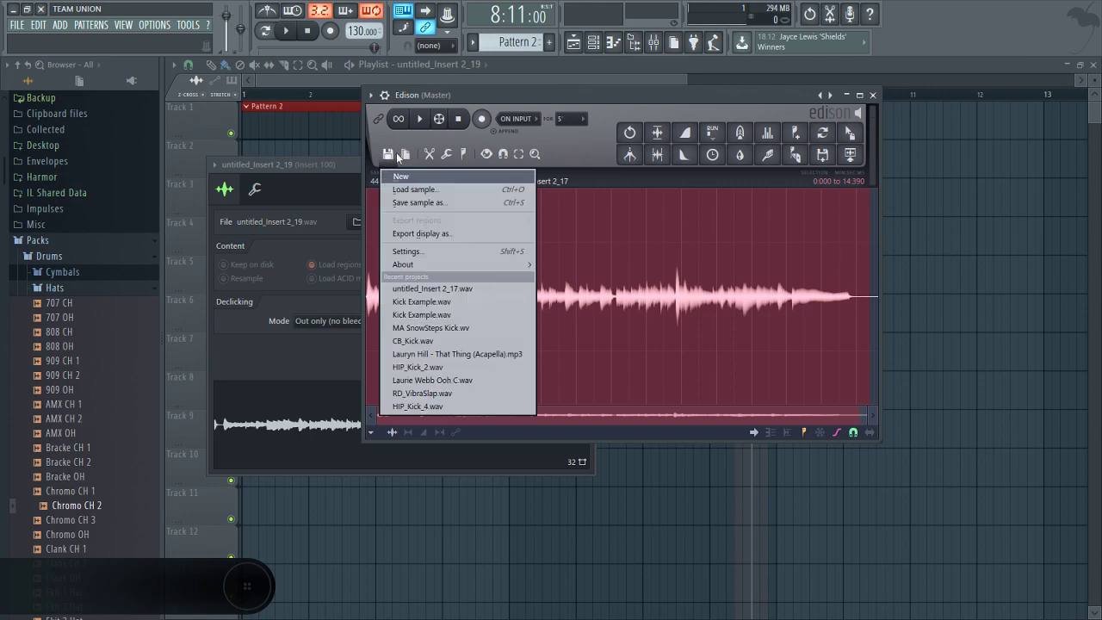
key(space)
key(space)
Audition the recording in Edison and position the editor for work.
key(c)
key(space)
key(r)
key(F1)
right_click(336, 43)
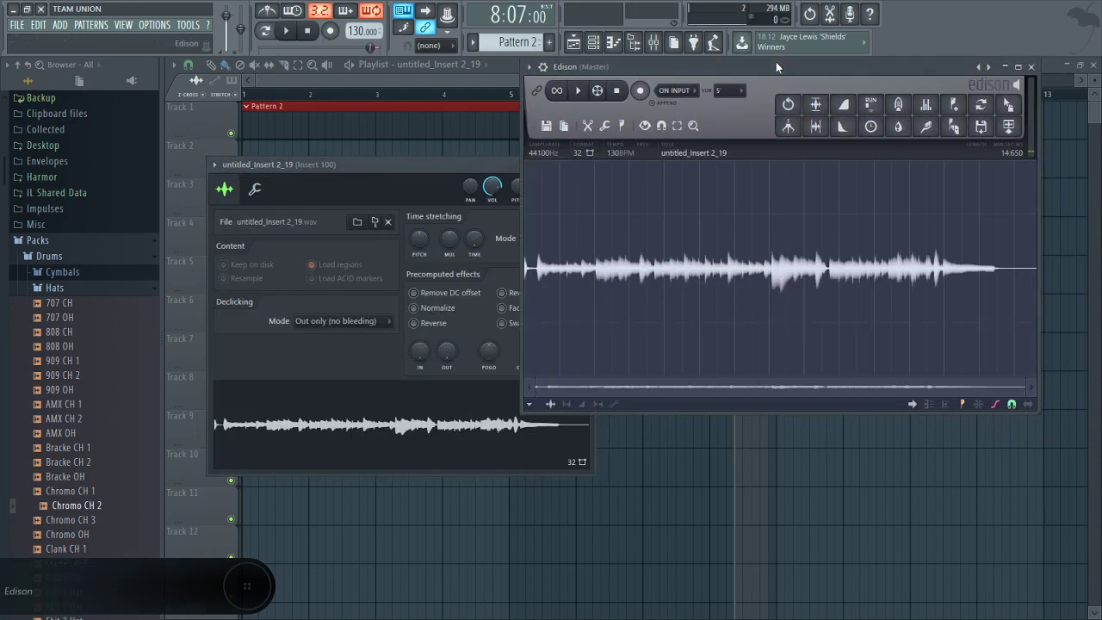
Enable looped playback in Edison and audition the vocal.
drag(678, 145, 662, 197)
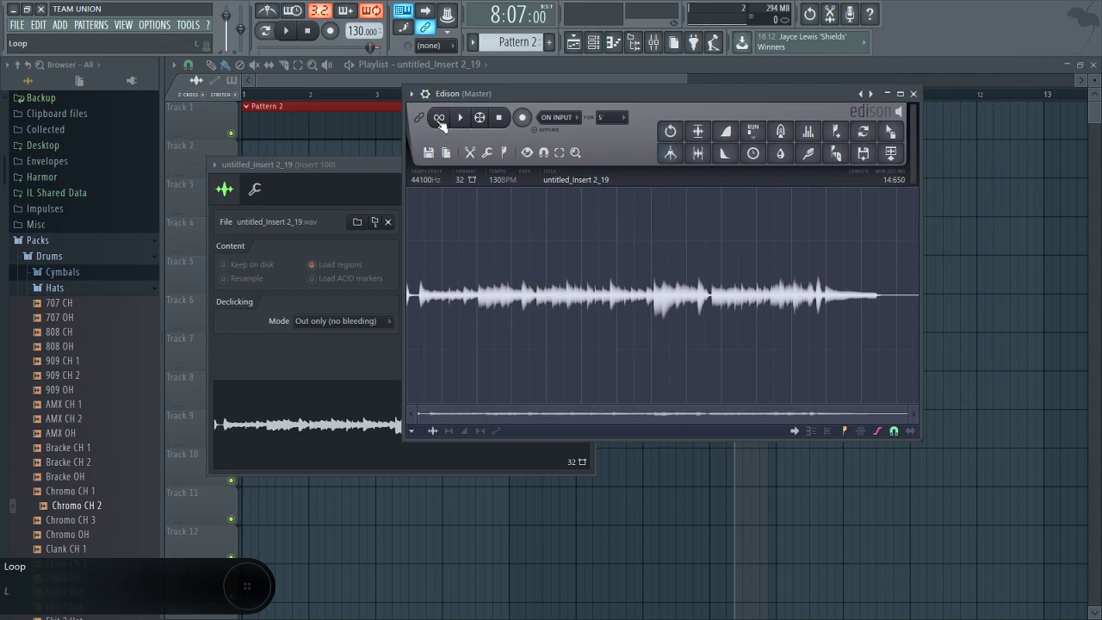
key(space)
key(space)
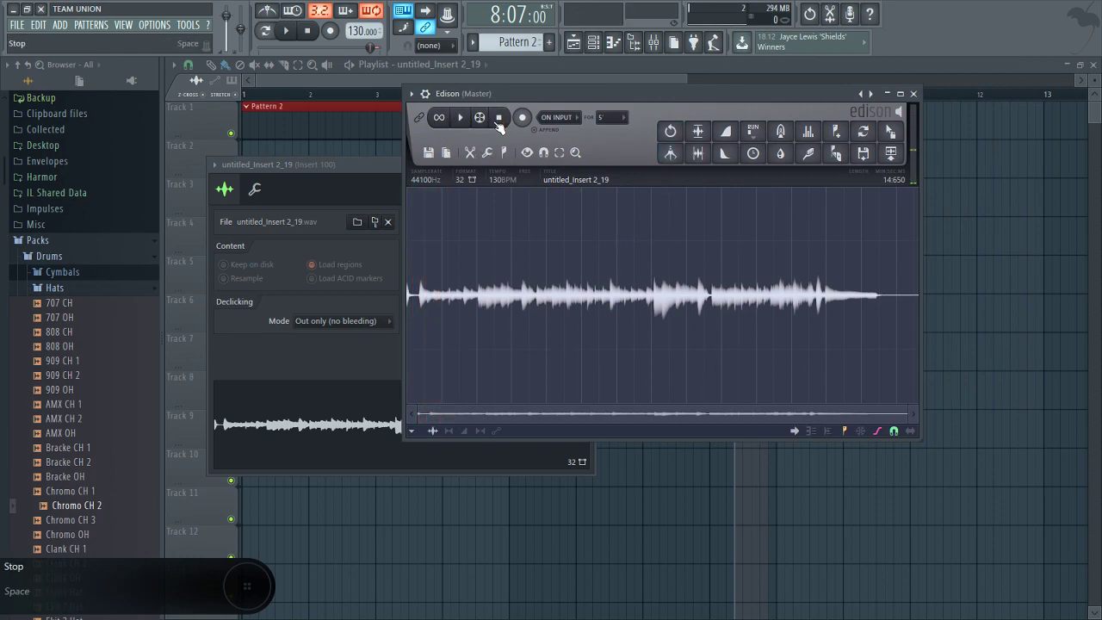
key(r)
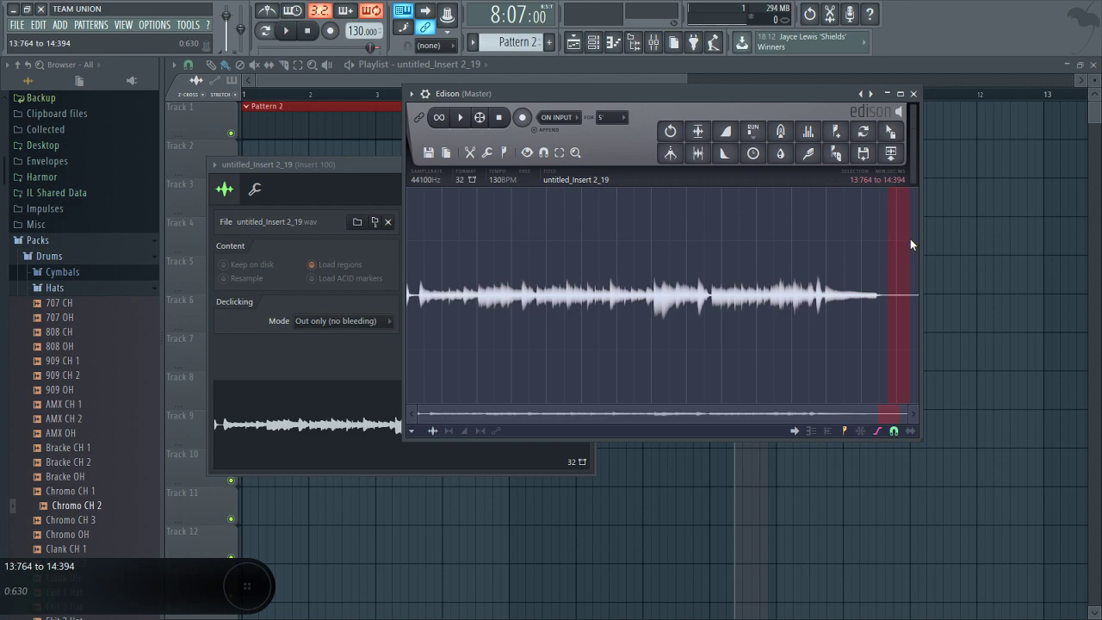
Select the quiet tail of the vocal and play it to confirm it is only noise.
key(l)
key(space)
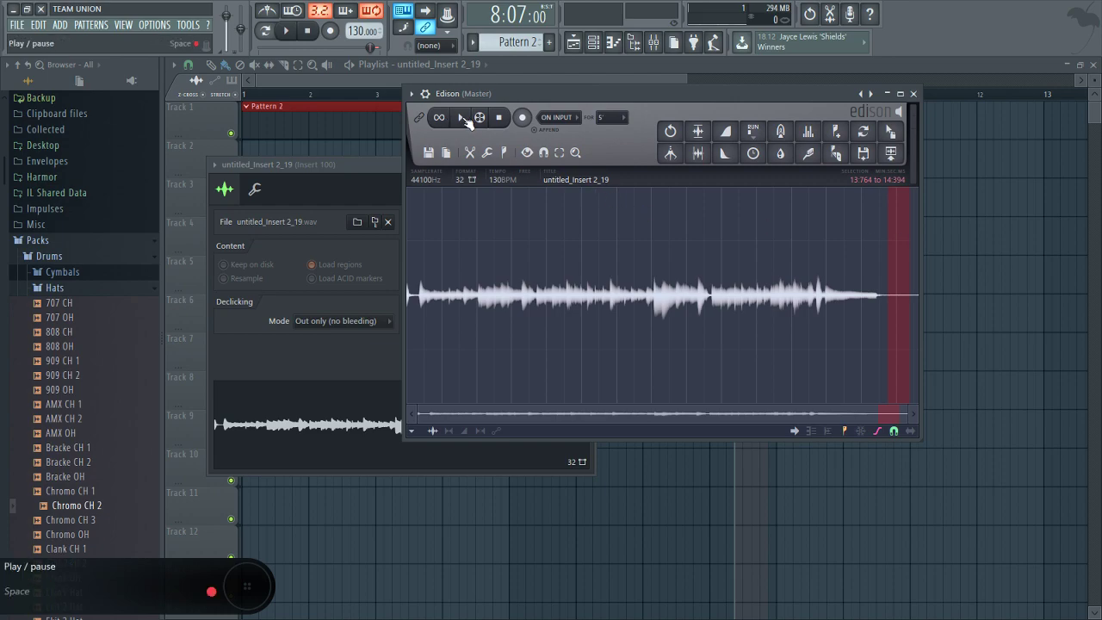
key(l)
key(space)
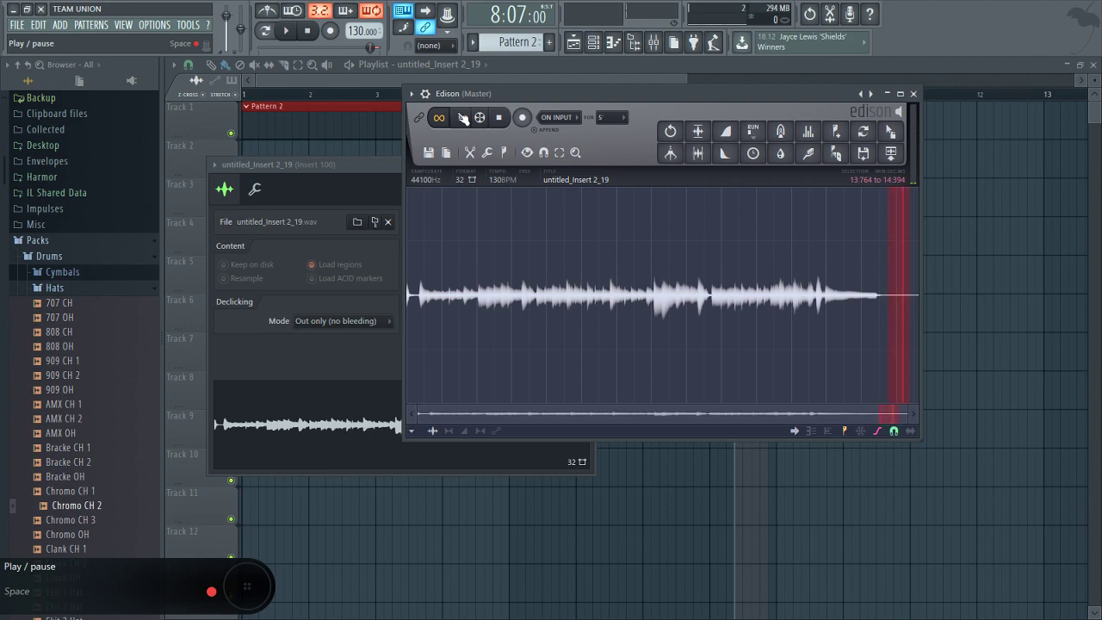
key(r)
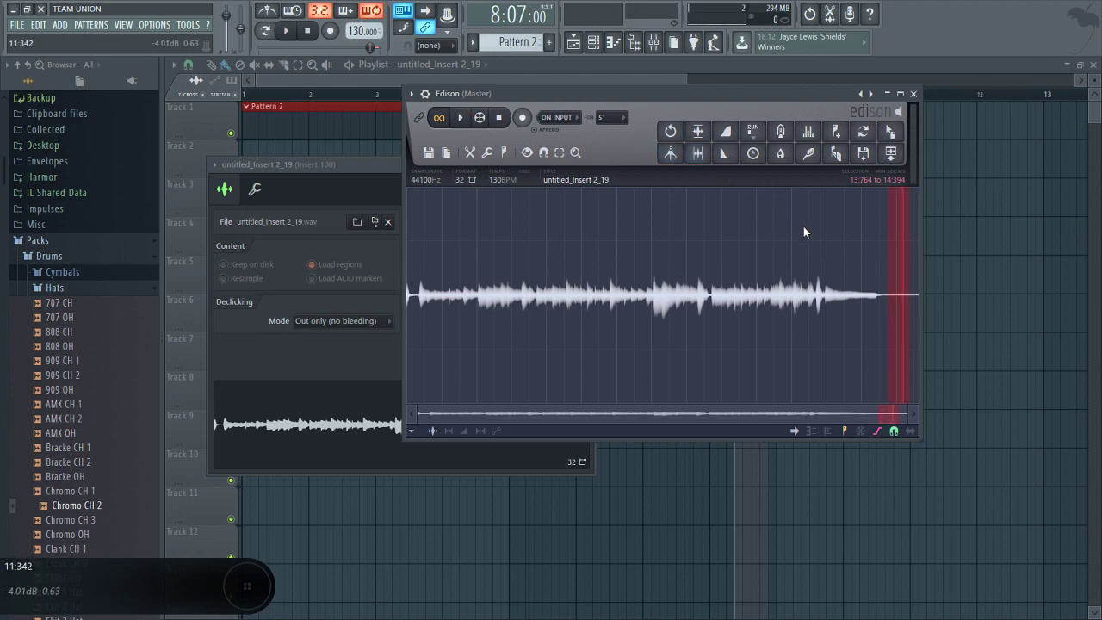
Acquire a noise profile from the tail with Edison's denoiser and apply it to the vocal.
right_click(812, 181)
right_click(819, 160)
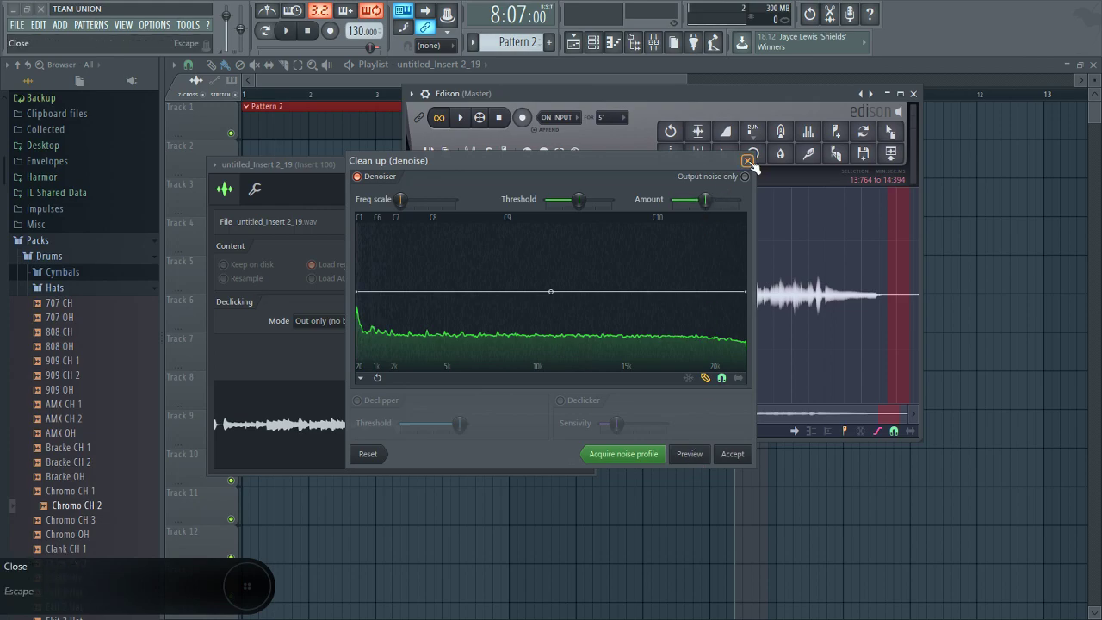
right_click(758, 169)
Select the whole cleaned waveform, close Edison, and copy the vocal to Track 11.
right_click(738, 183)
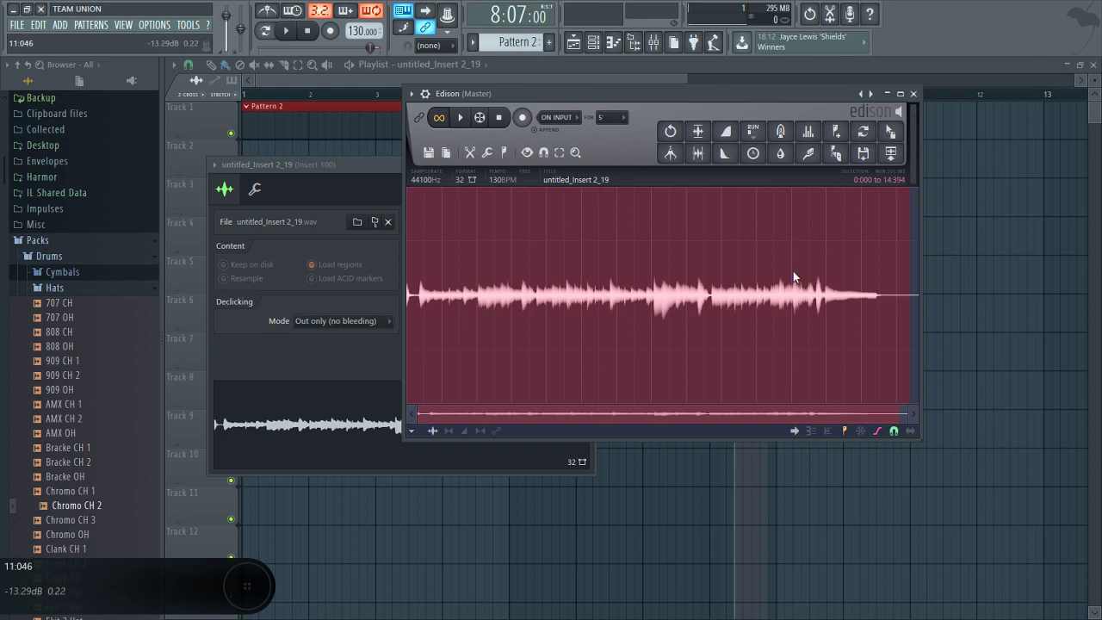
right_click(819, 186)
right_click(817, 164)
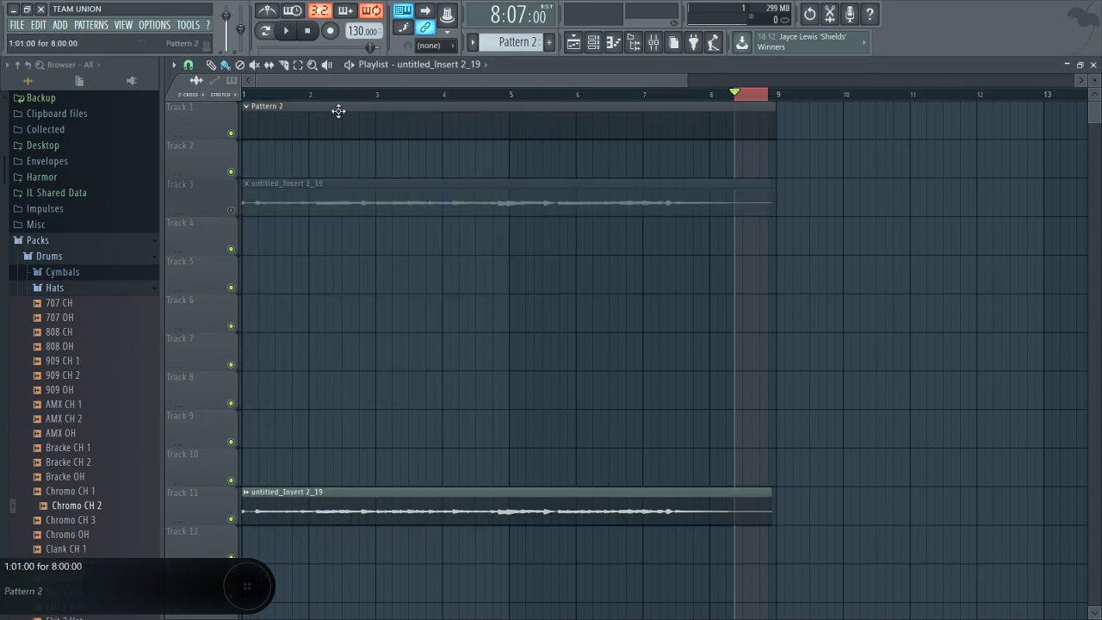
Duplicate the vocal onto Track 8 and play the layered vocals from the song start.
key(s)
key(shift+m)
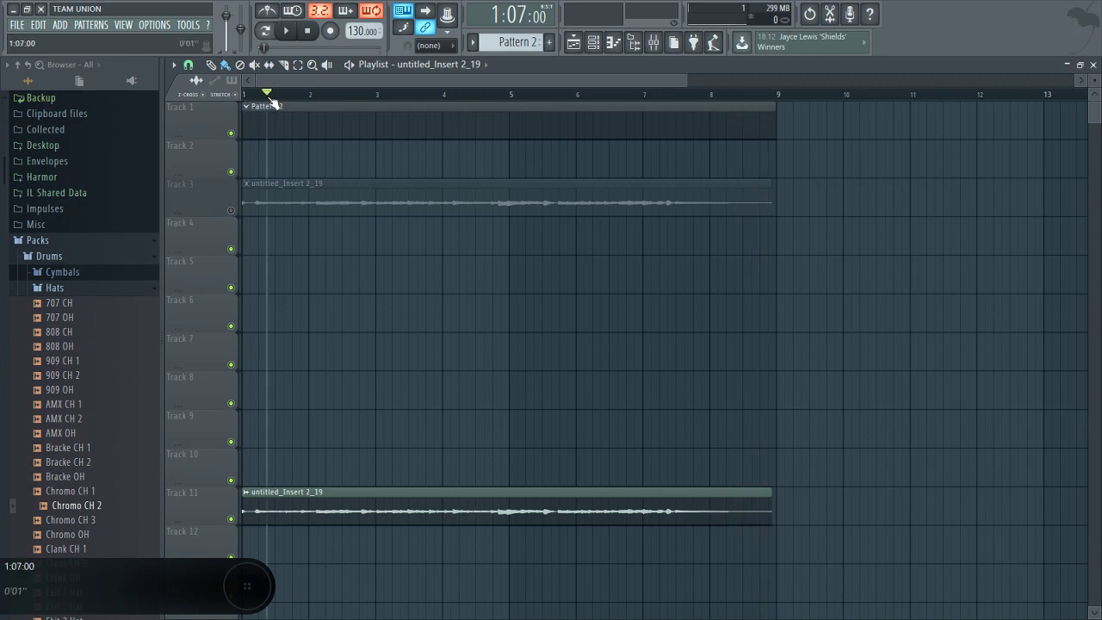
key(space)
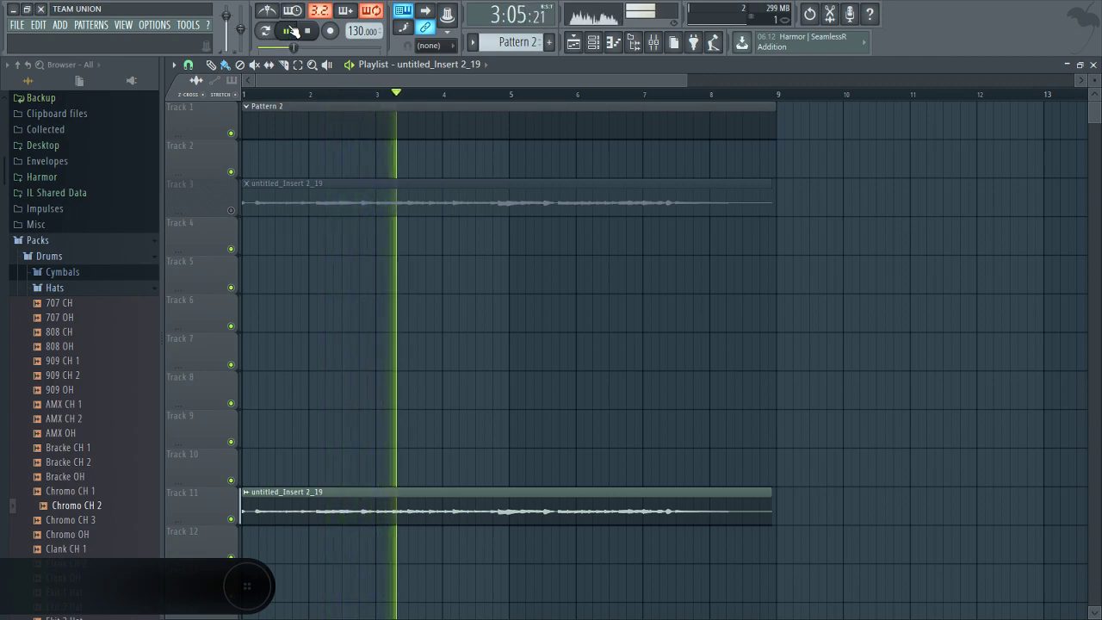
key(ctrl+i)
key(space)
key(c)
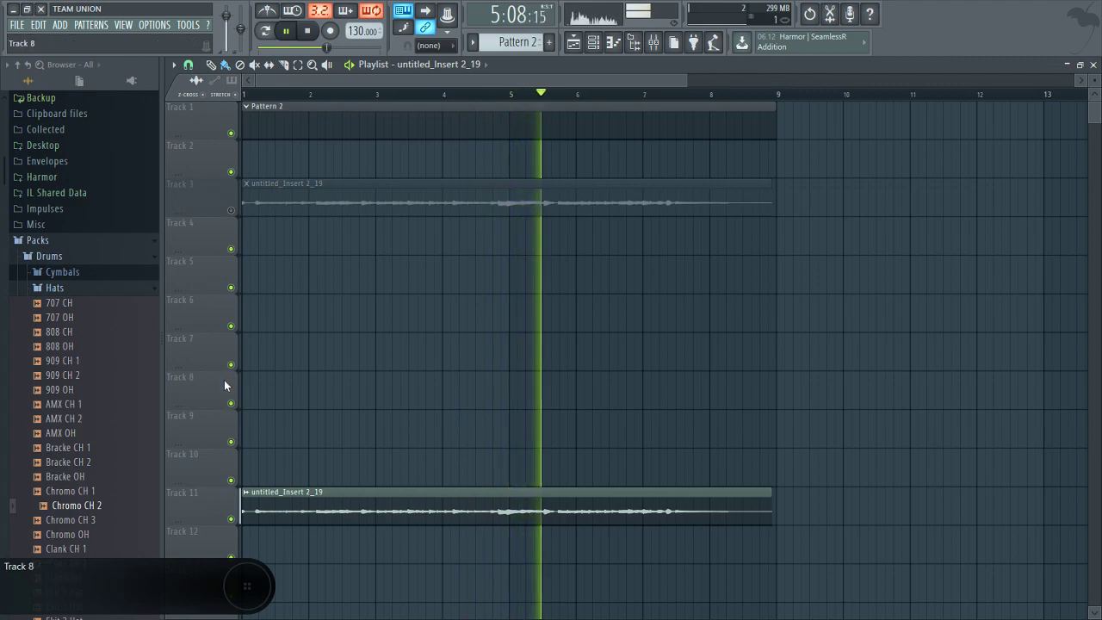
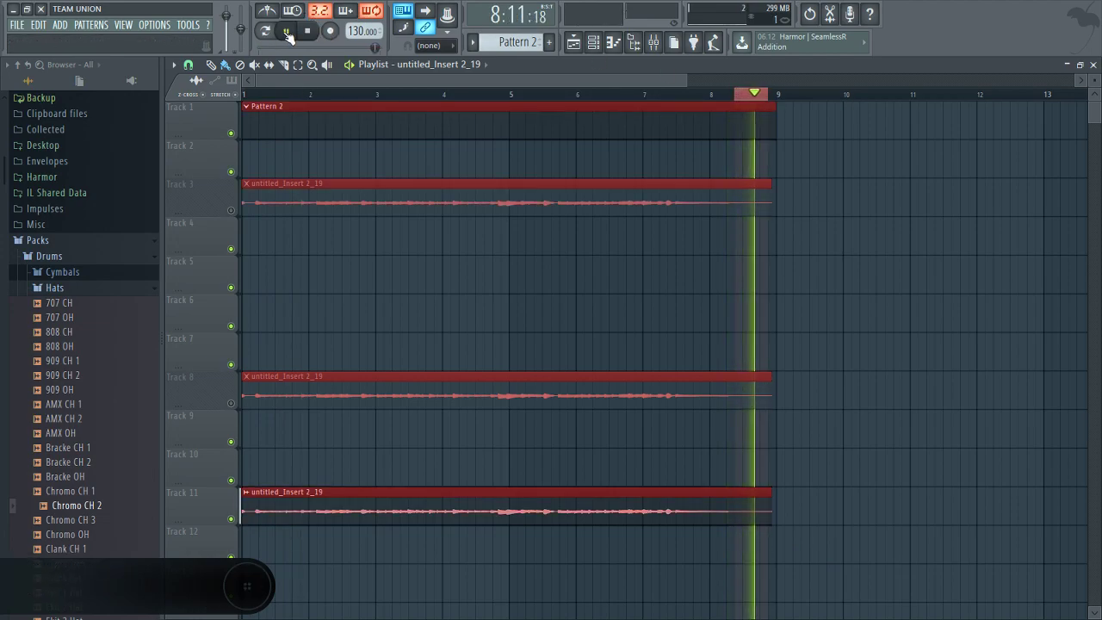
Stop playback and select the clips to be silenced in the playlist.
right_click(306, 34)
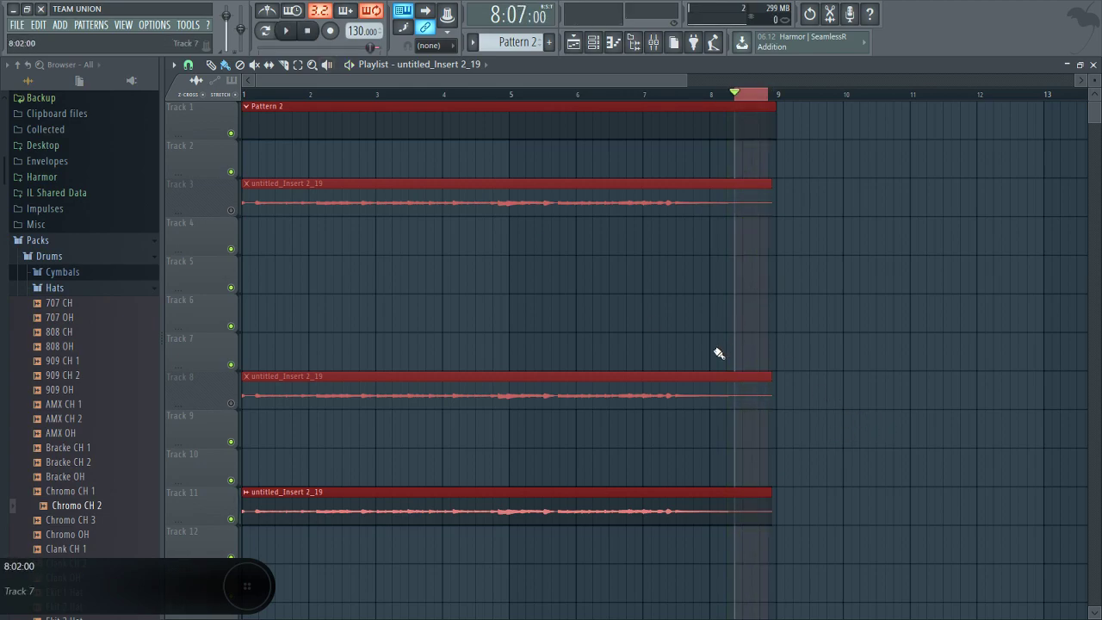
drag(241, 436, 238, 502)
right_click(241, 513)
key(F1)
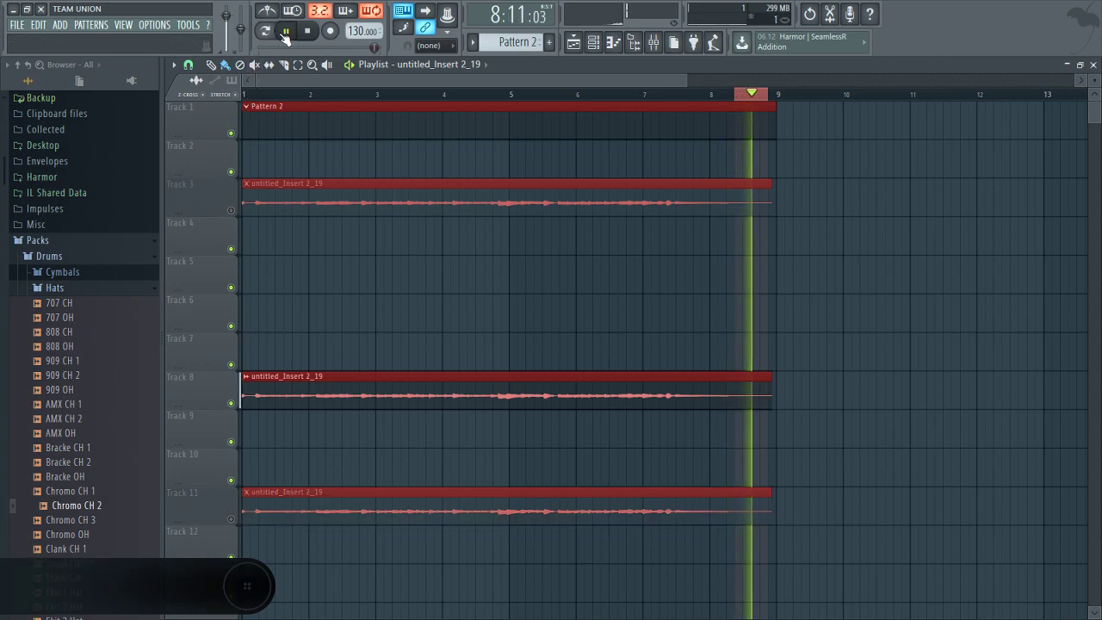
key(space)
key(c)
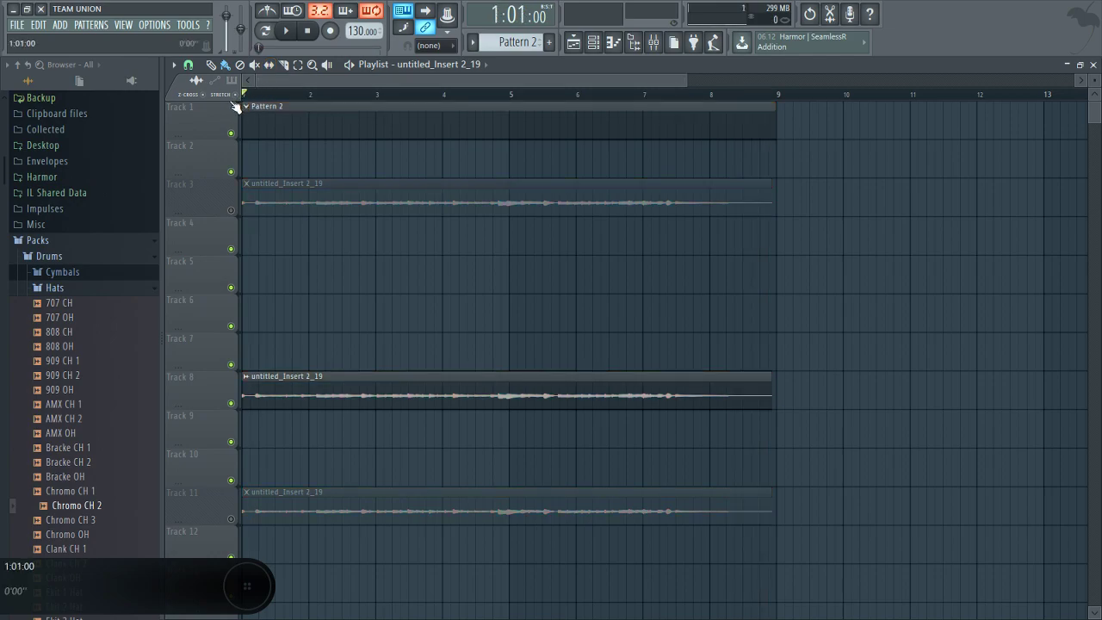
Mute Pattern 2 and the Track 3 and Track 8 vocal copies.
key(space)
key(space)
key(space)
key(c)
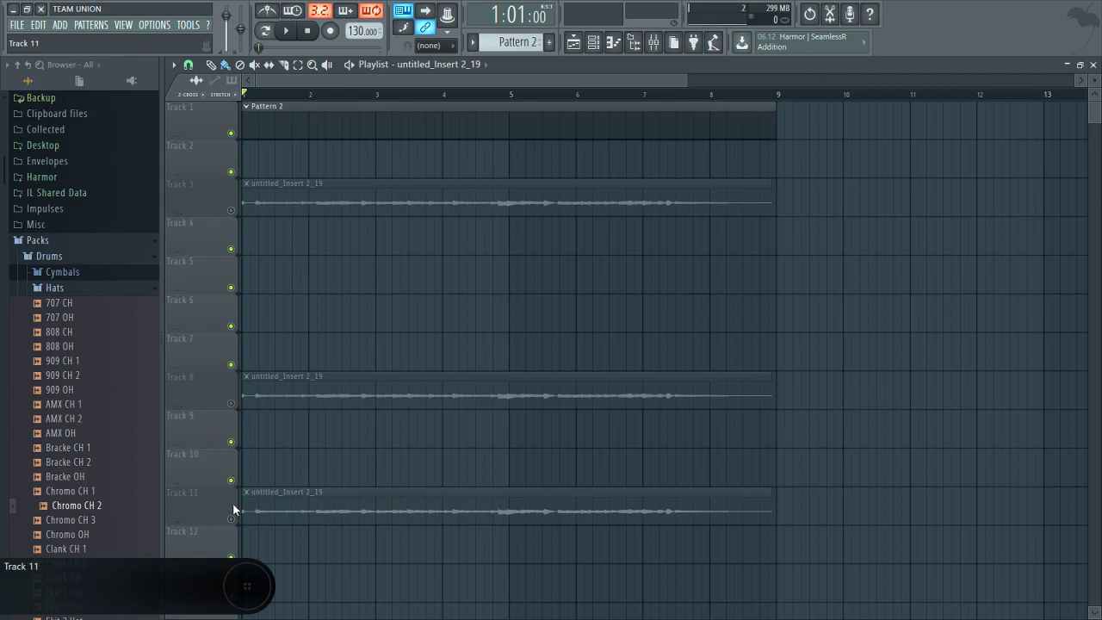
key(m)
Solo-play the Track 11 vocal briefly, then stop.
key(F1)
key(space)
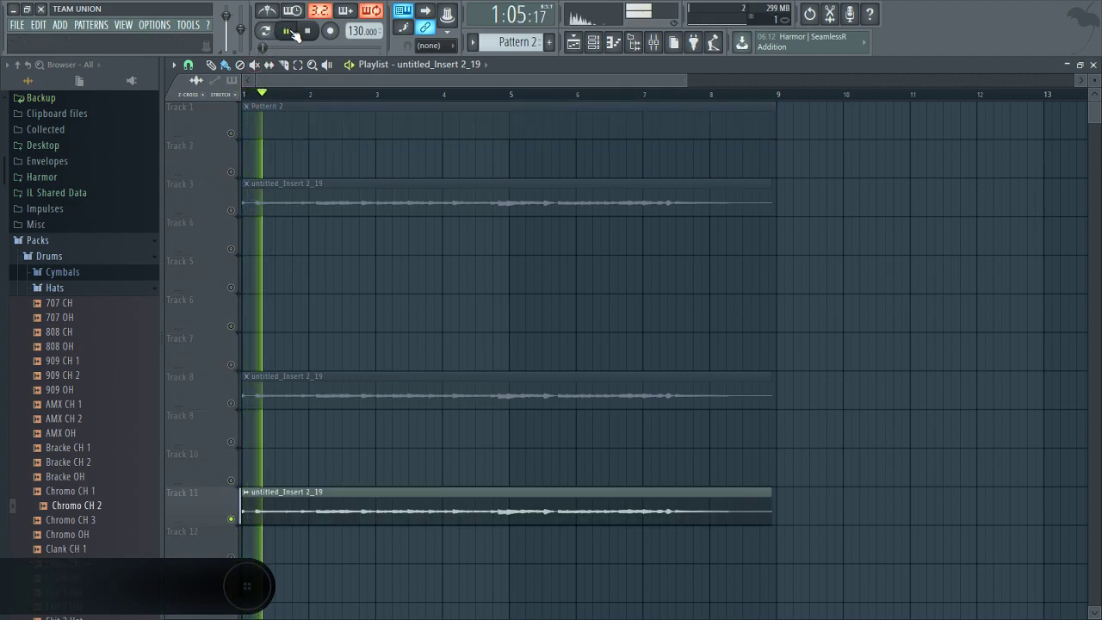
key(space)
right_click(306, 33)
key(space)
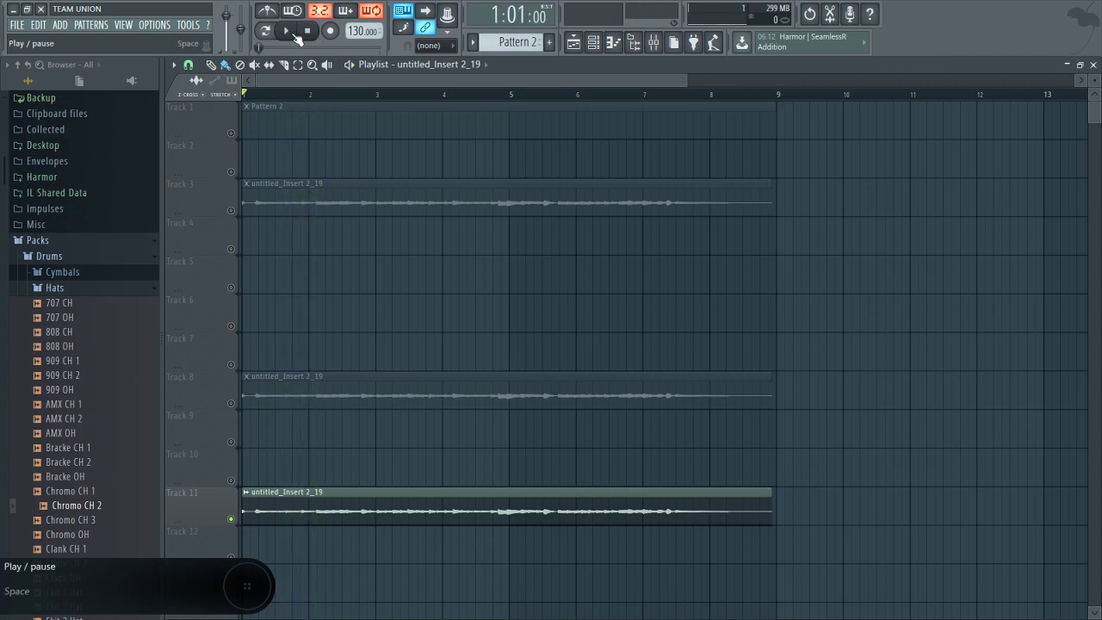